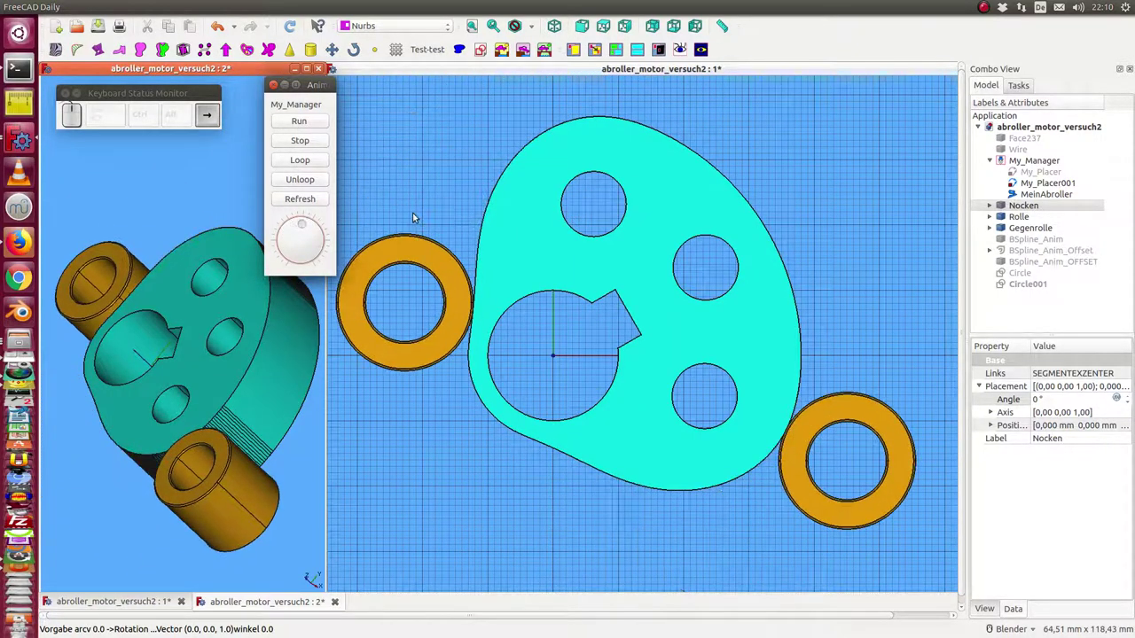
# - Nudge the animation dial left and right so the orange rollers travel around the cyan cam
pyautogui.press('Right')
pyautogui.press('Left')
pyautogui.click(315, 119)
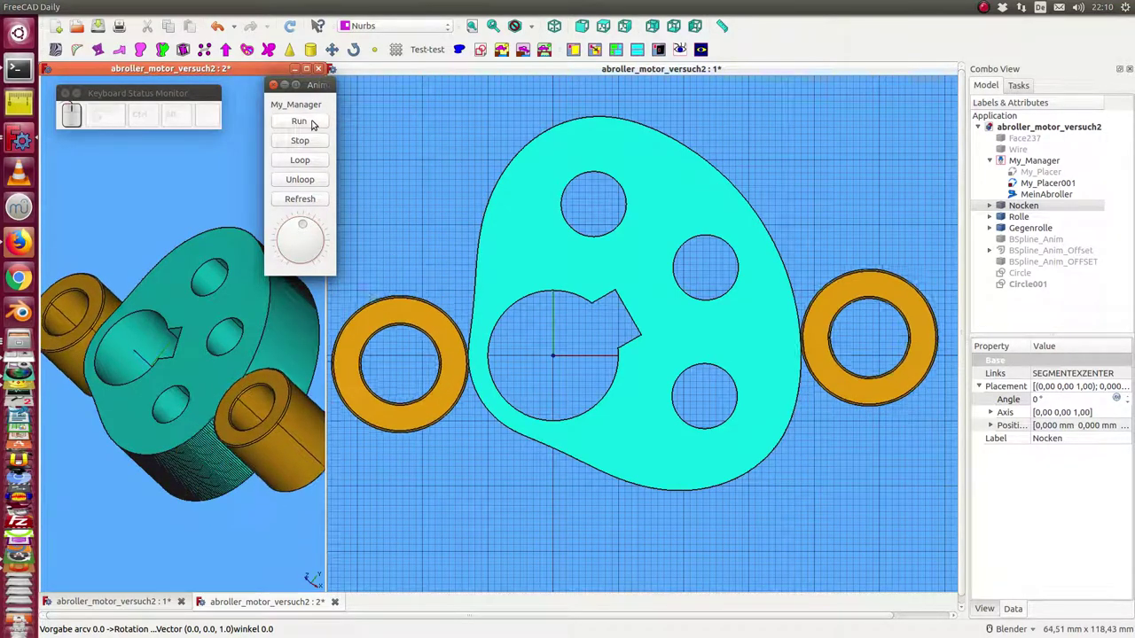
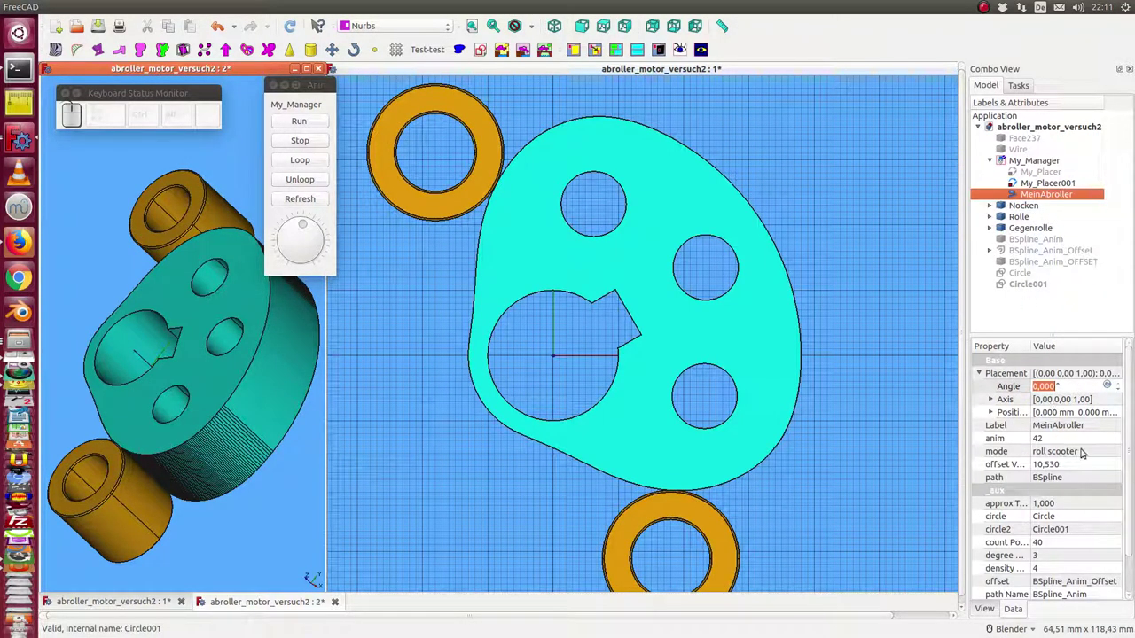
# - Change MeinAbroller's mode property from roll scooter to rotate camshaft
pyautogui.click(1087, 447)
pyautogui.scroll(-3)
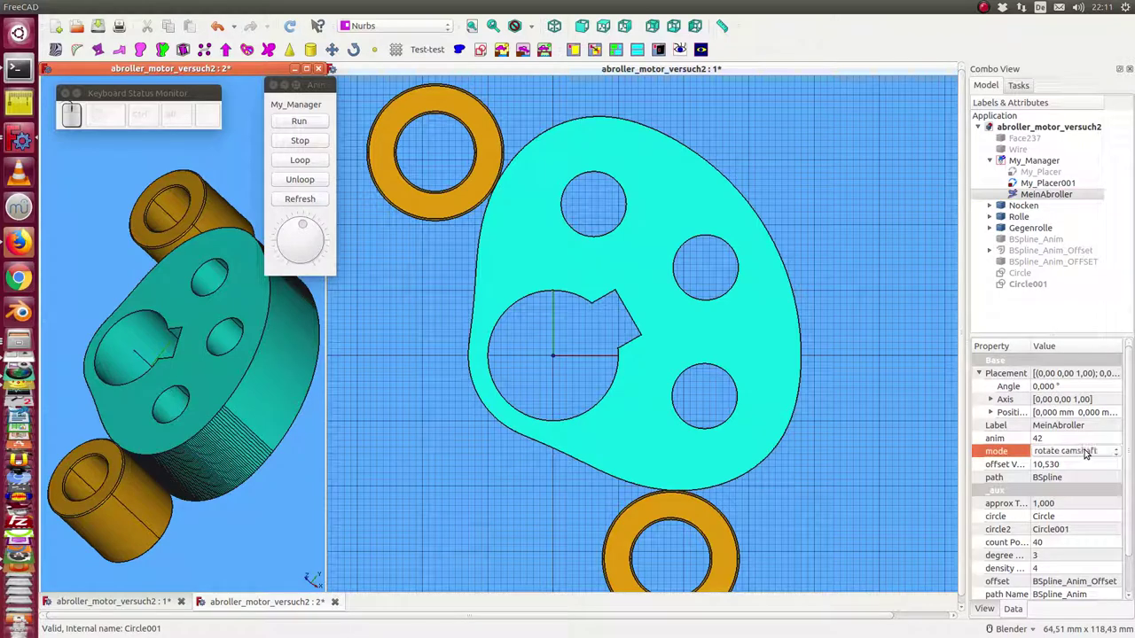
pyautogui.press('Return')
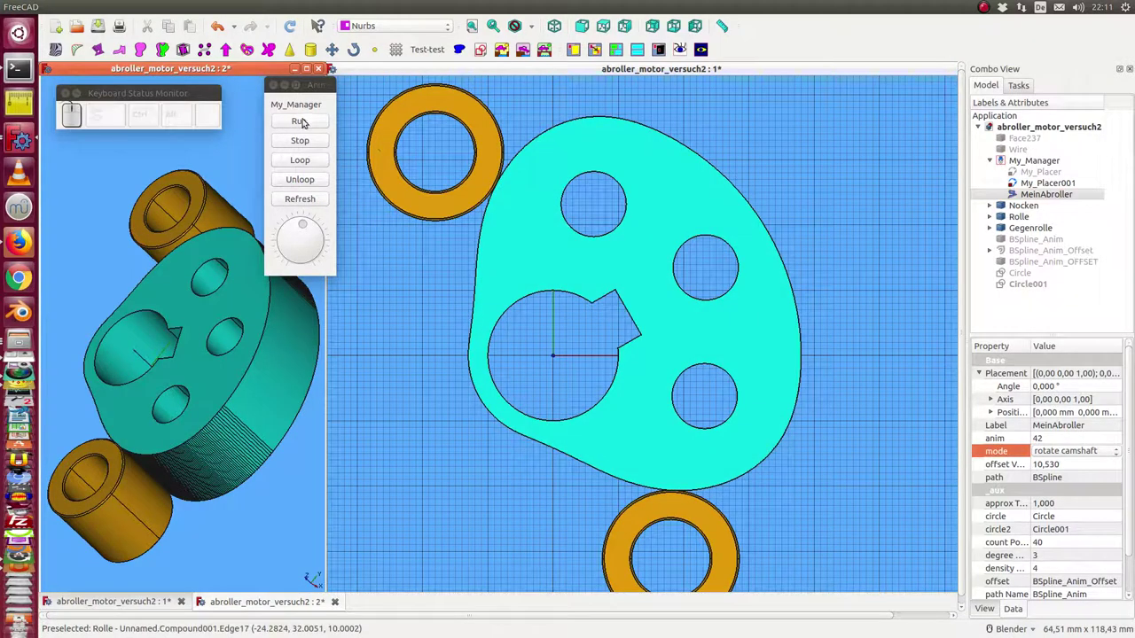